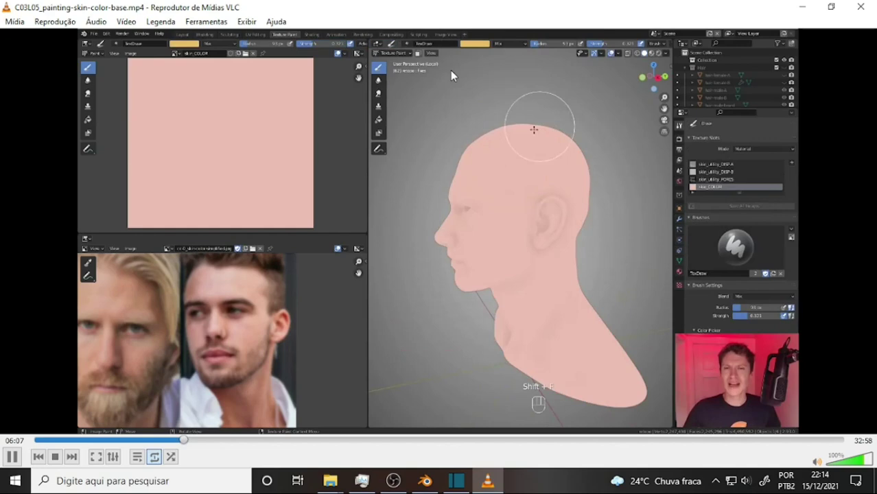
Step: Seek the skin-painting tutorial forward to about 18:07, where the mouth area's wireframe appears
{"action": "middle_click", "coordinate": [4, 356]}
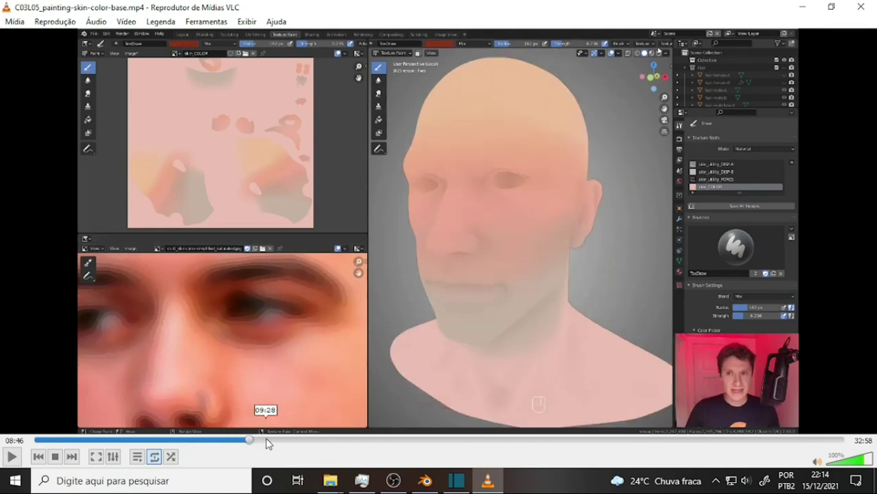
{"action": "left_click_drag", "start_coordinate": [267, 443], "coordinate": [285, 447]}
{"action": "key", "text": "f"}
{"action": "key", "text": "f"}
{"action": "left_click", "coordinate": [315, 446]}
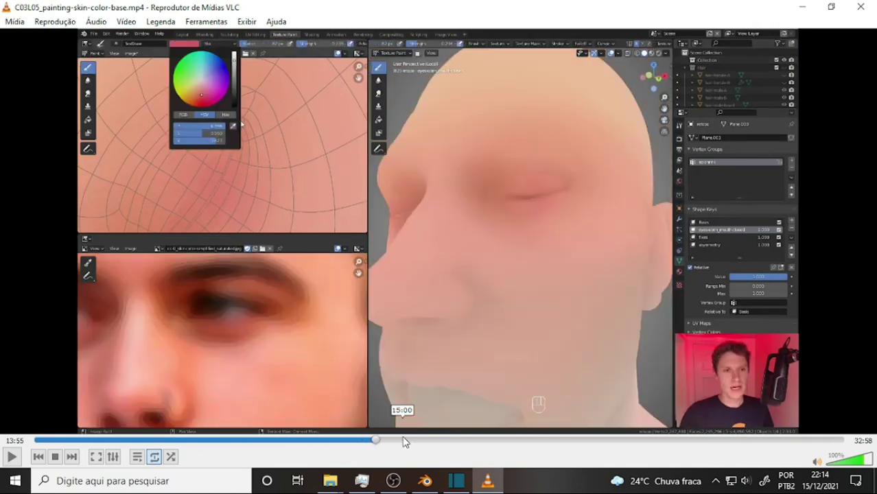
{"action": "key", "text": "f"}
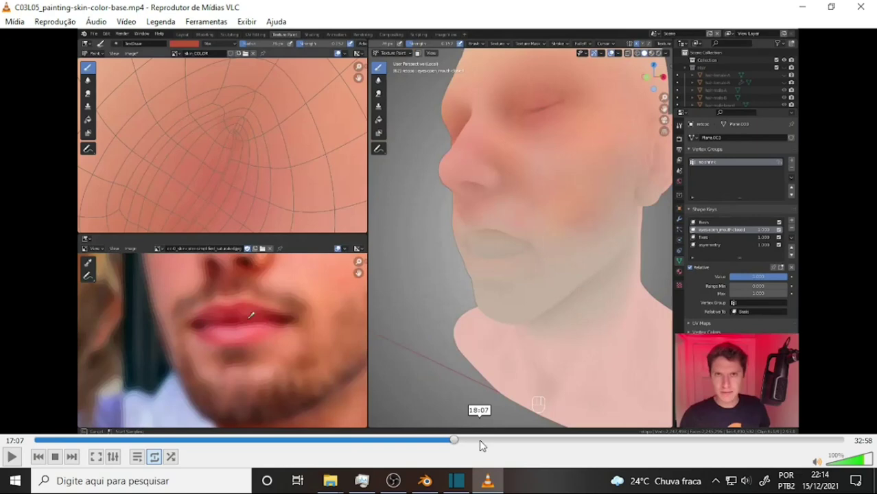
{"action": "key", "text": "ctrl+KP_Add"}
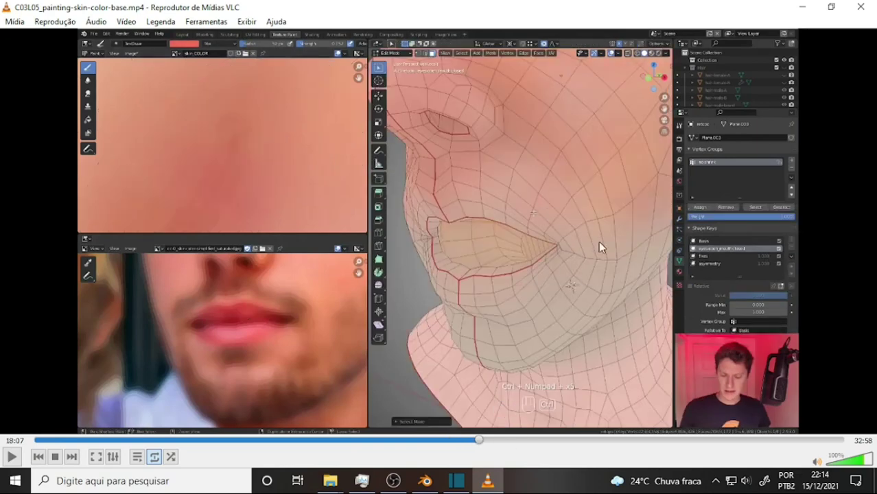